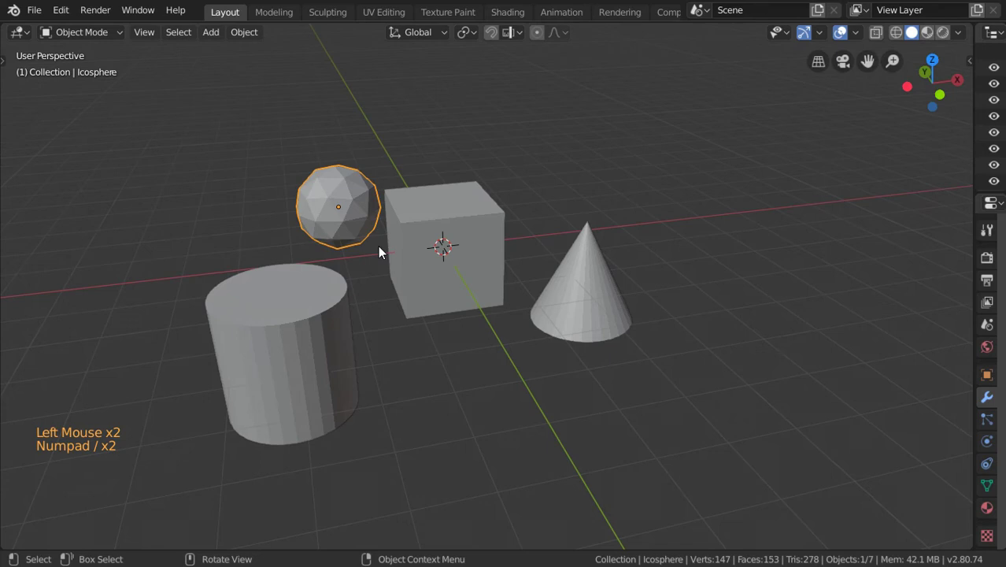
Toggle local view on the cube and return to the full scene.
key("KP_Divide")
key("KP_Divide")
left_click(404, 249)
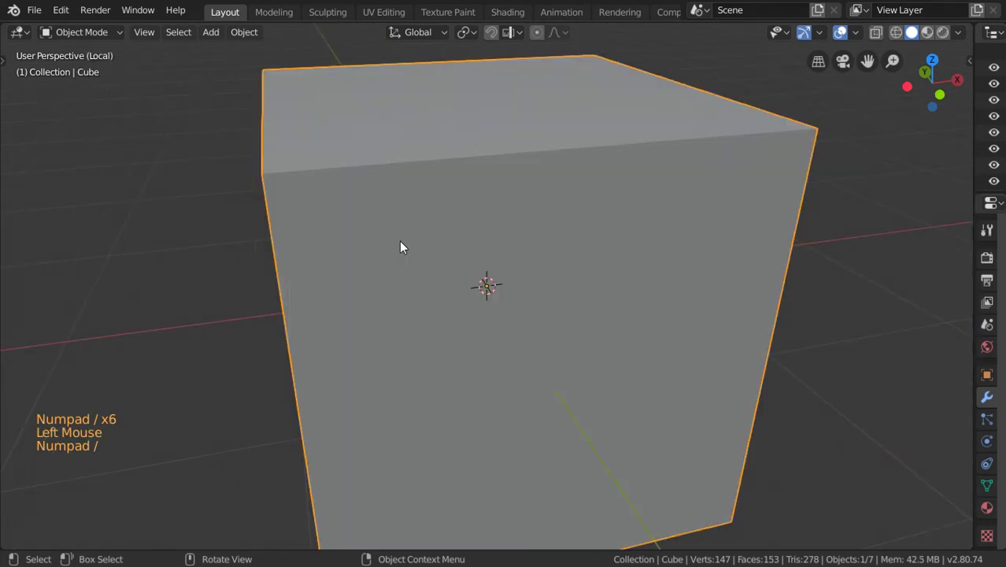
key("KP_Divide")
Isolate the cylinder by hiding all other objects (Shift+H), then unhide everything (Alt+H).
left_click(259, 352)
key("KP_Divide")
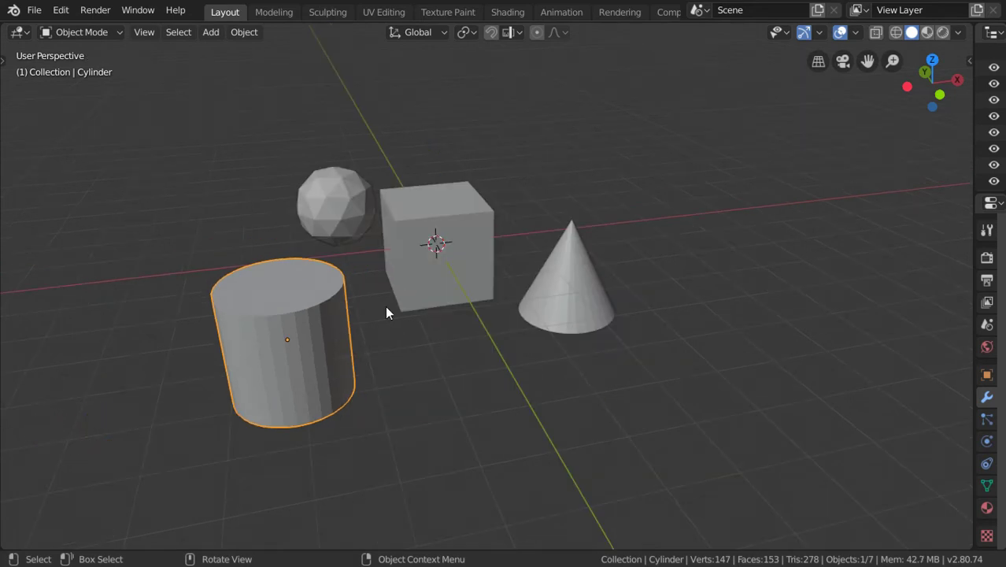
key("shift+h")
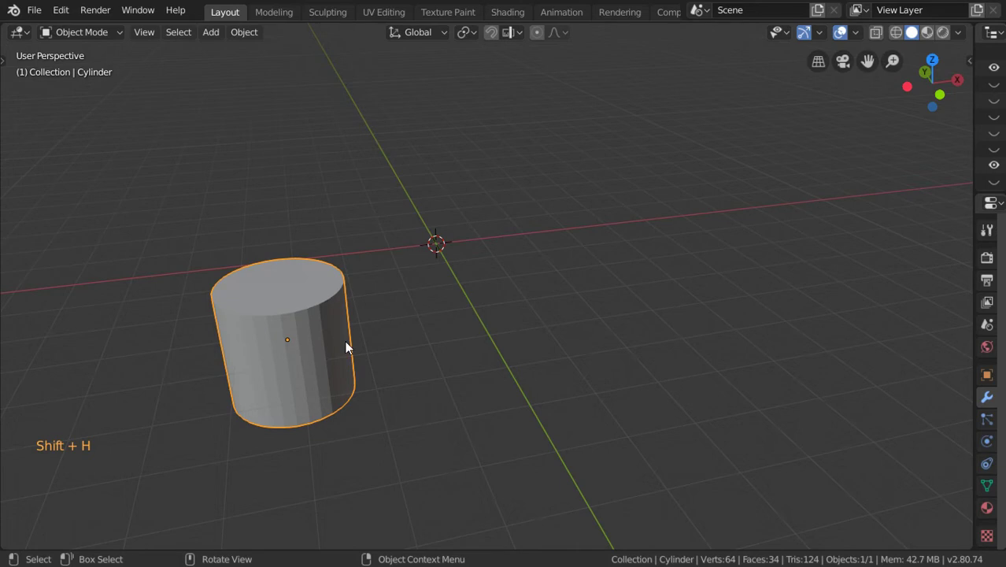
key("alt+h")
scroll("down", 3)
scroll("down", 3)
scroll("down", 3)
scroll("down", 3)
middle_click(469, 310)
key("alt+a")
left_click(519, 289)
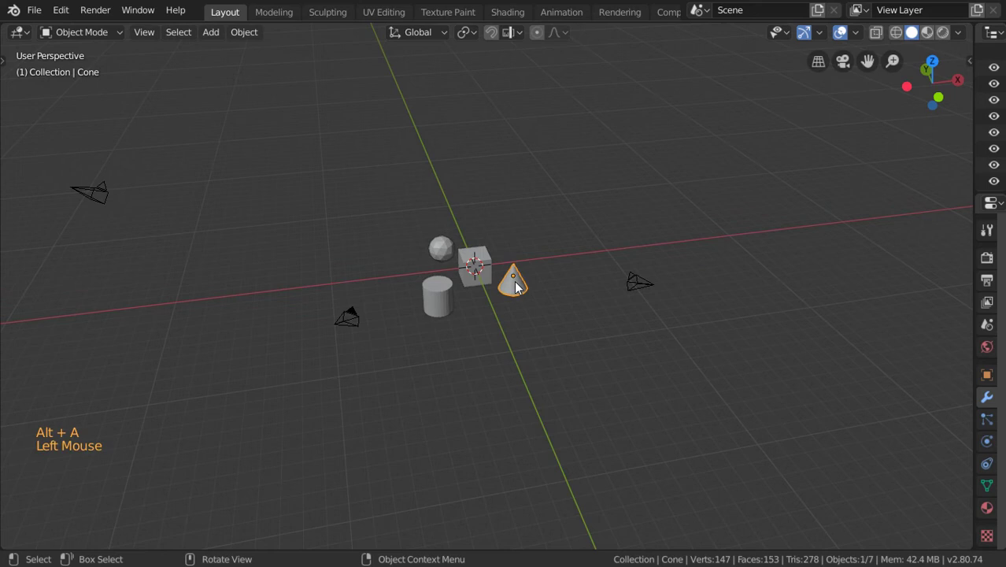
key("shift+h")
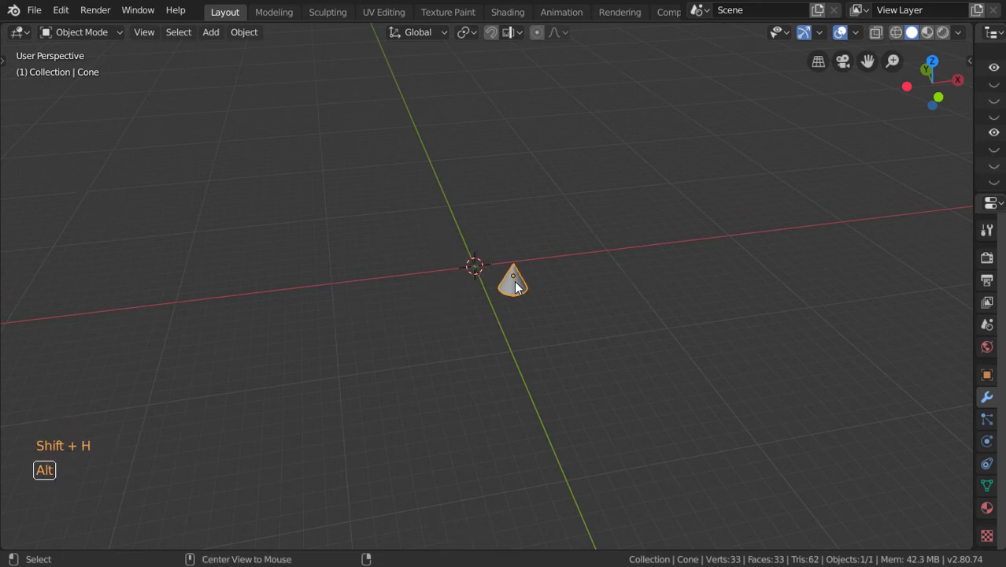
key("alt+h")
key("alt+a")
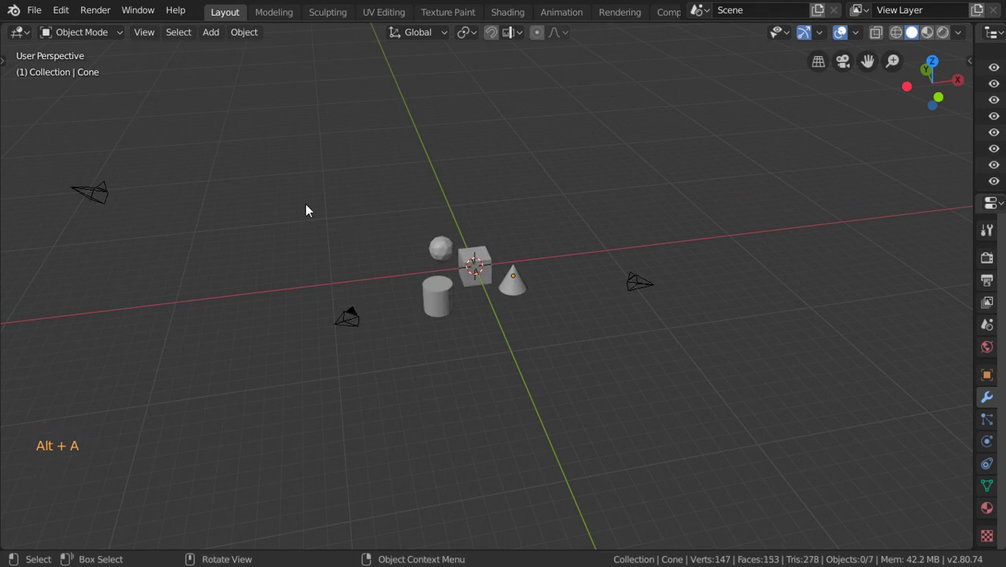